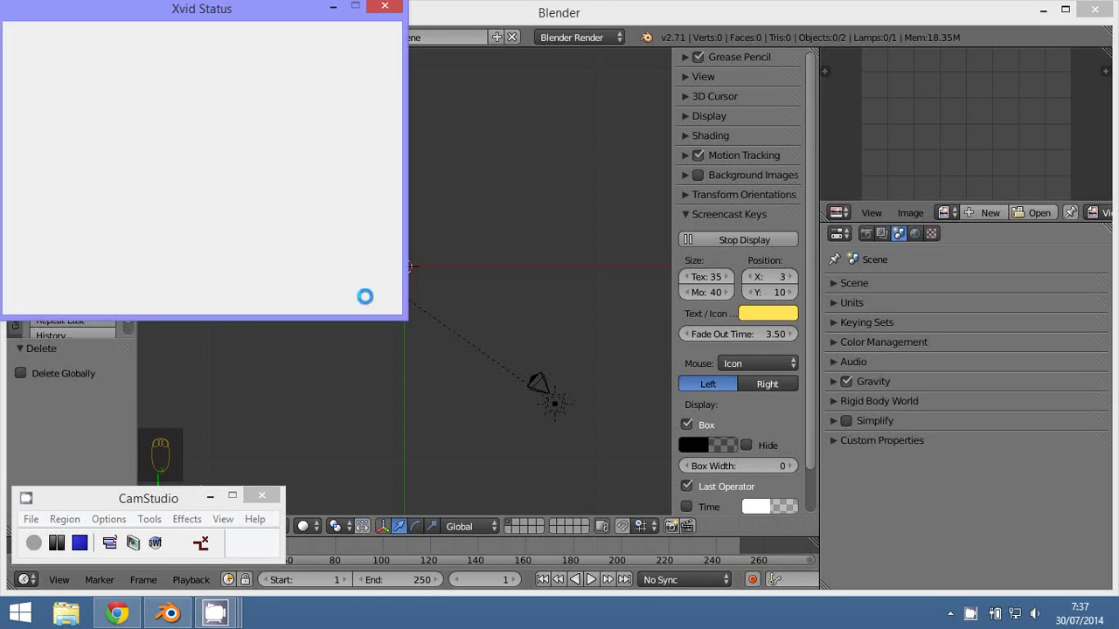
Dismiss the recorder status window and show the Create tools for adding primitives.
click(380, 365)
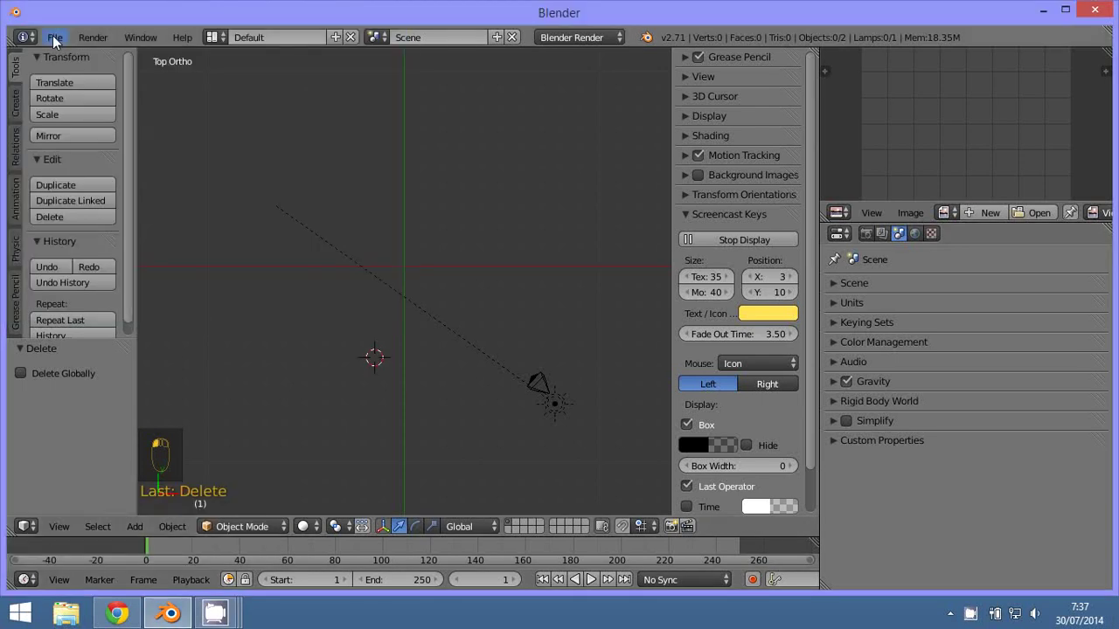
click(56, 41)
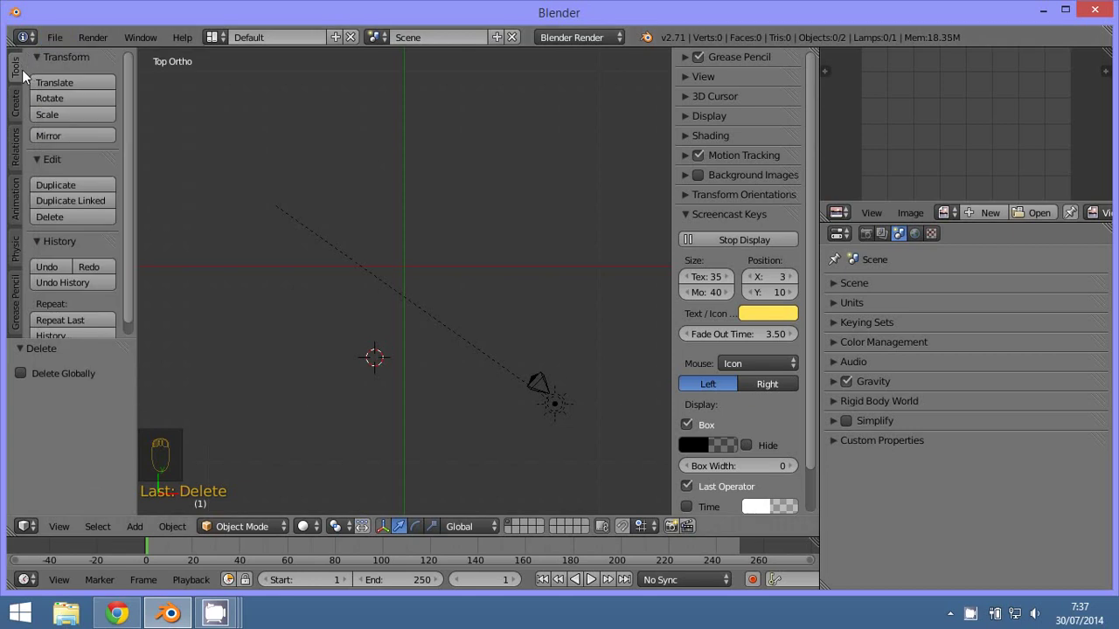
Add a plane at the origin, stretch it along X into a wide rectangle, and enter Edit Mode.
drag(21, 112, 381, 313)
key(alt+g)
key(s)
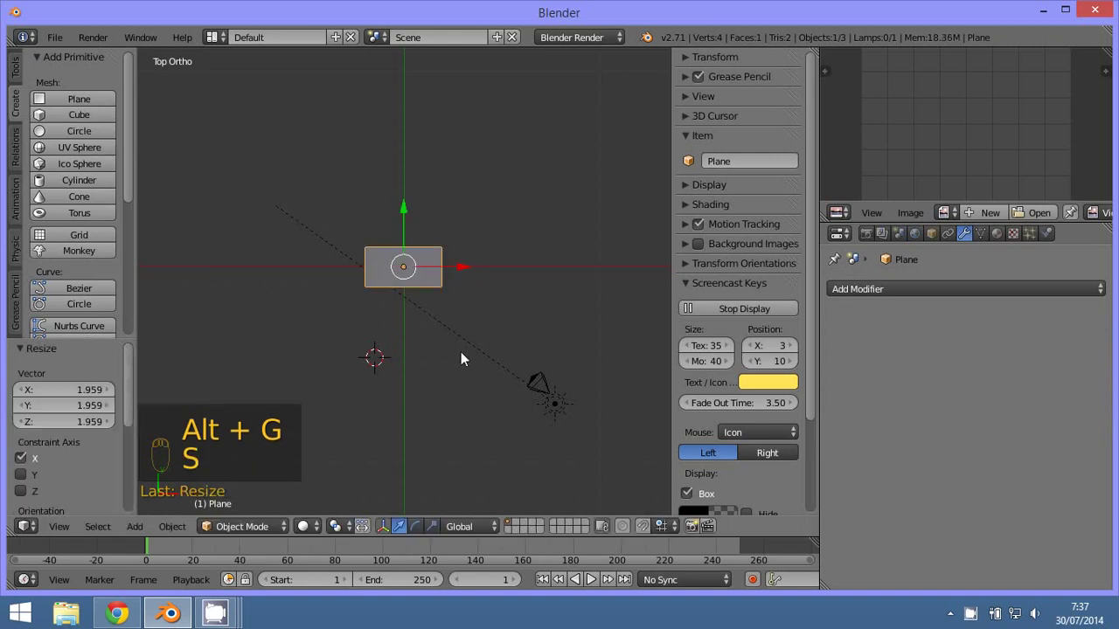
click(232, 527)
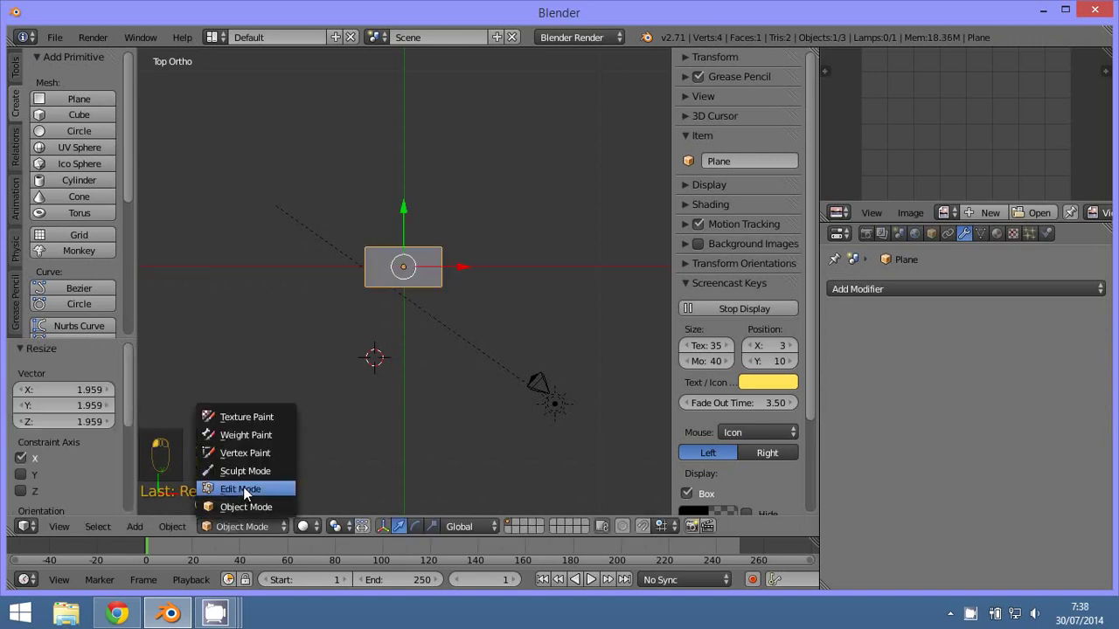
Subdivide the plane into an eight-edge rectangular ring and duplicate the ring 30 units down on Z.
key(w)
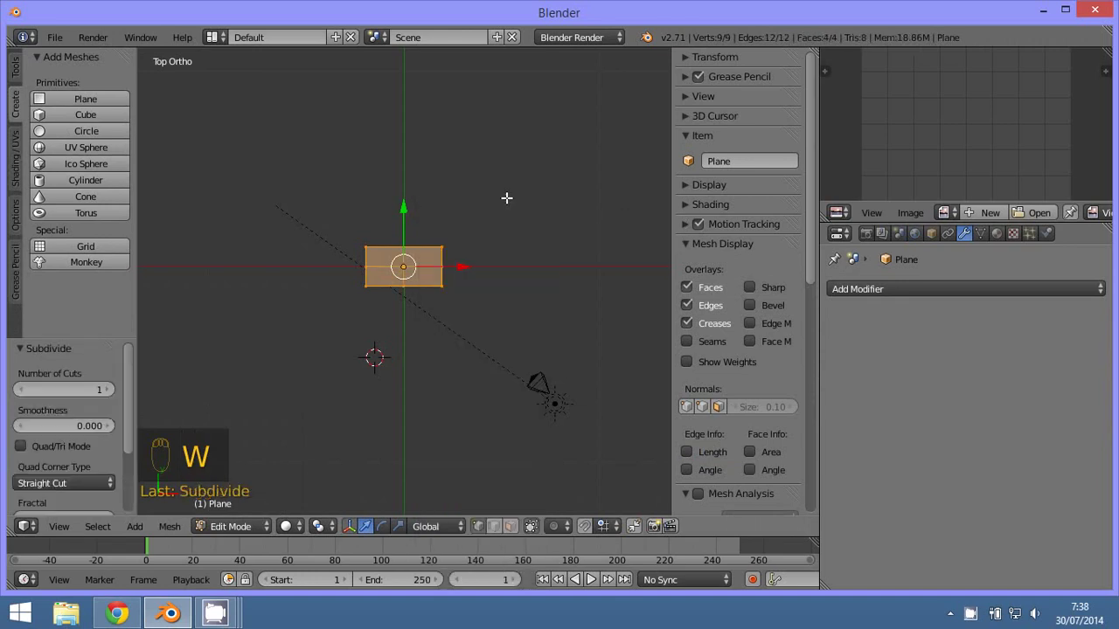
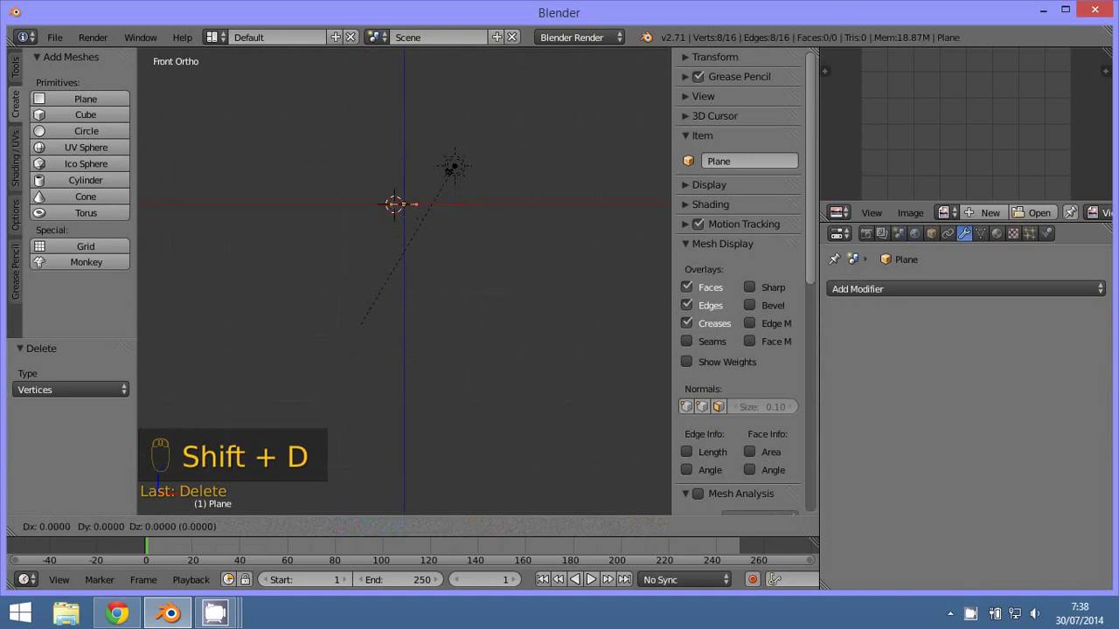
key(g)
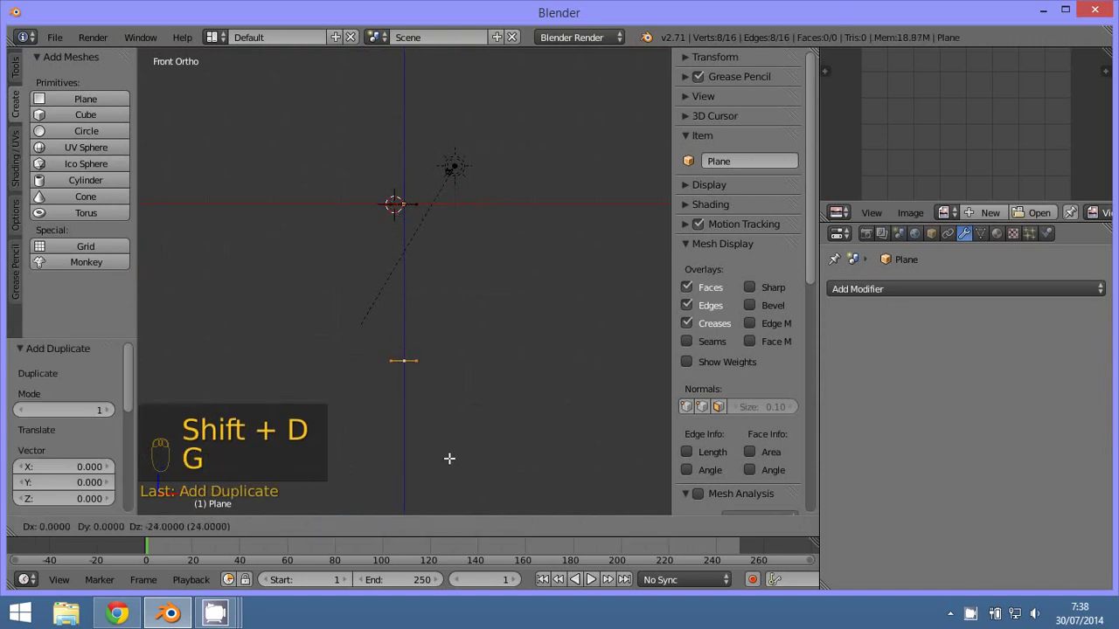
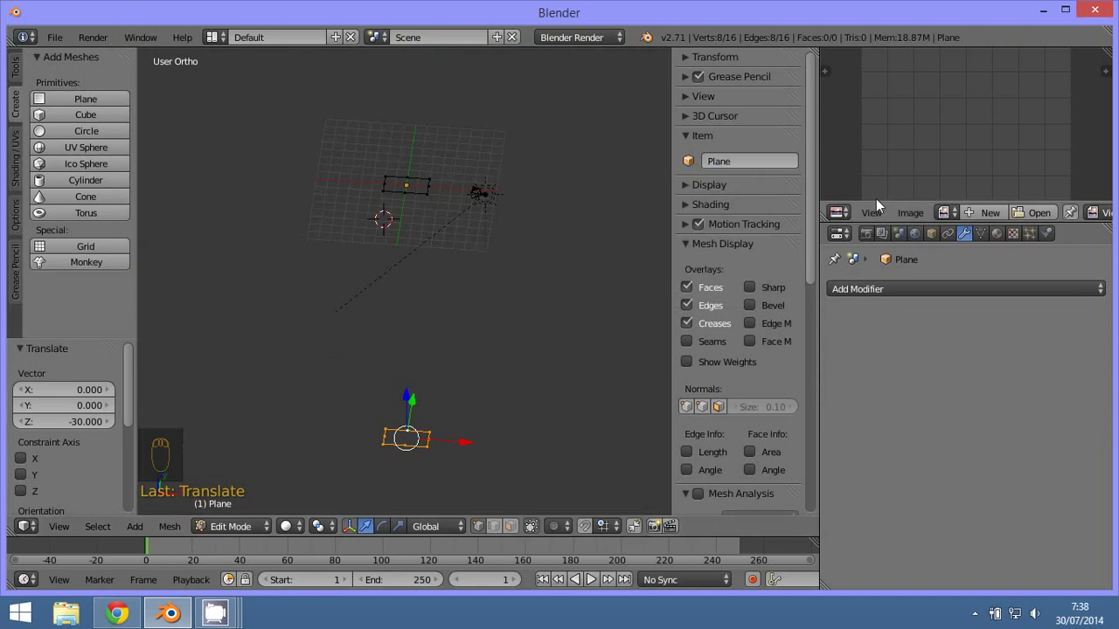
Switch the top-right area to User Preferences, search the add-ons for 'loop' and enable Mesh: LoopTools.
click(851, 217)
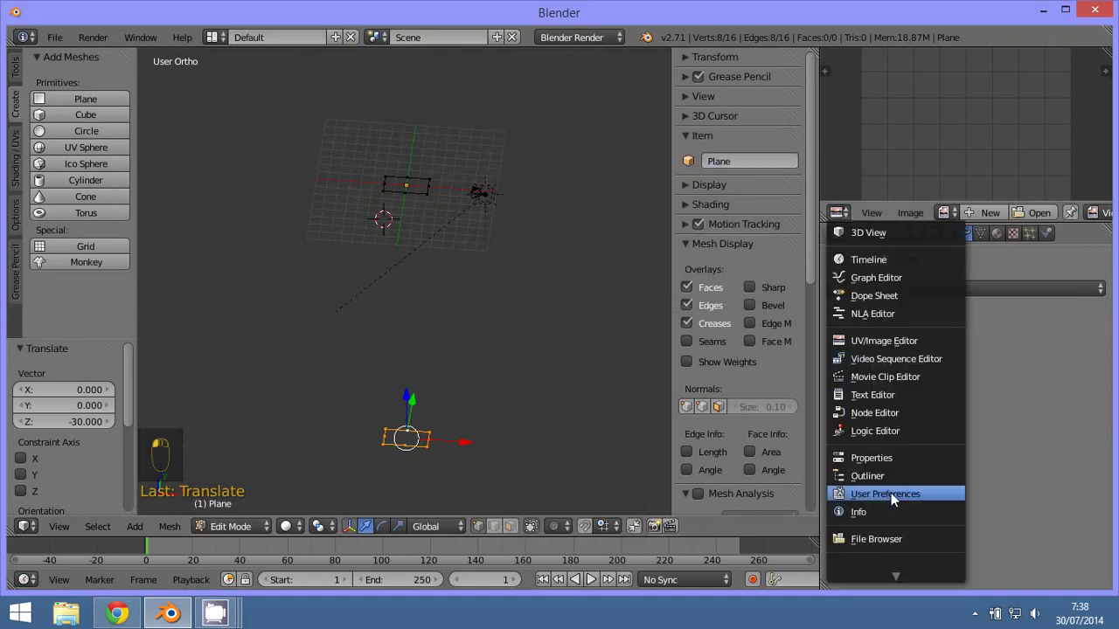
click(873, 96)
key(o)
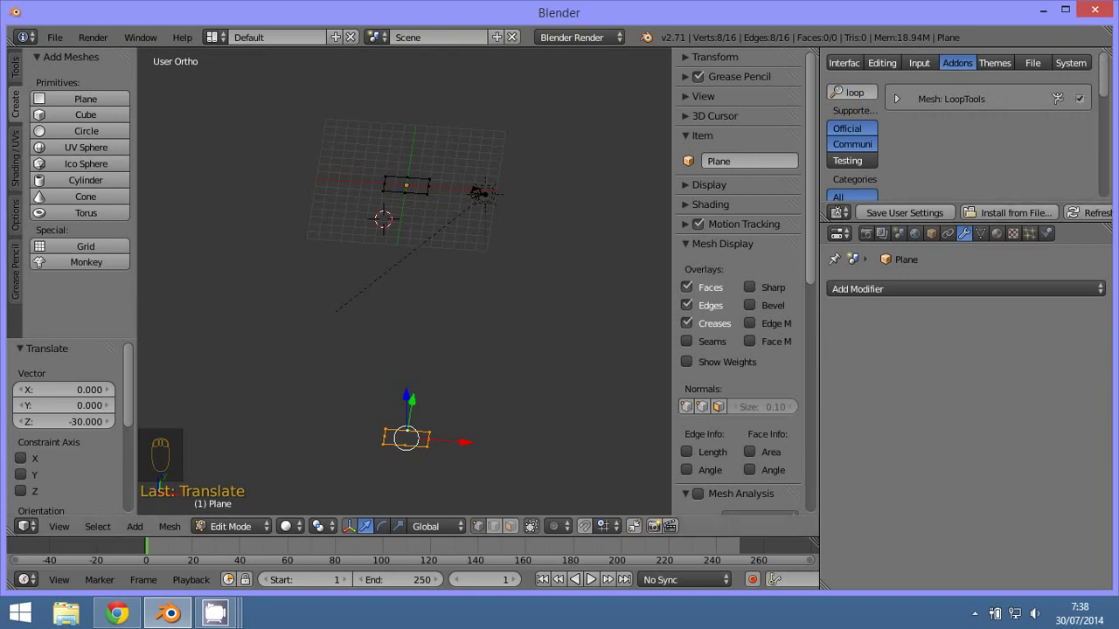
Bridge the two rings into a tapered tube with LoopTools and add a level-2 Subdivision Surface modifier.
key(w)
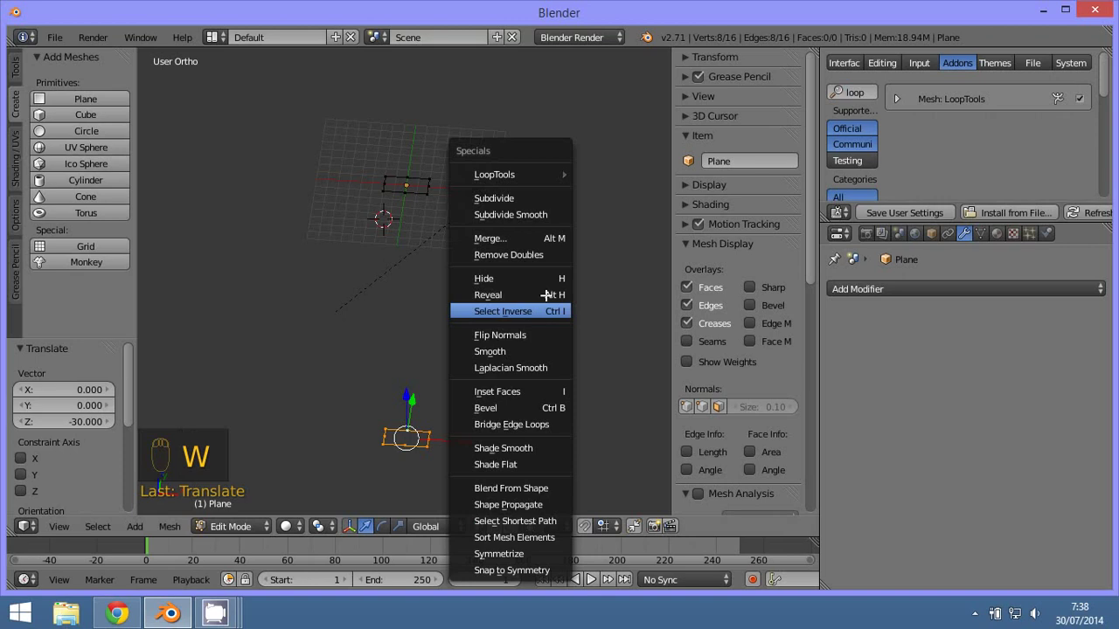
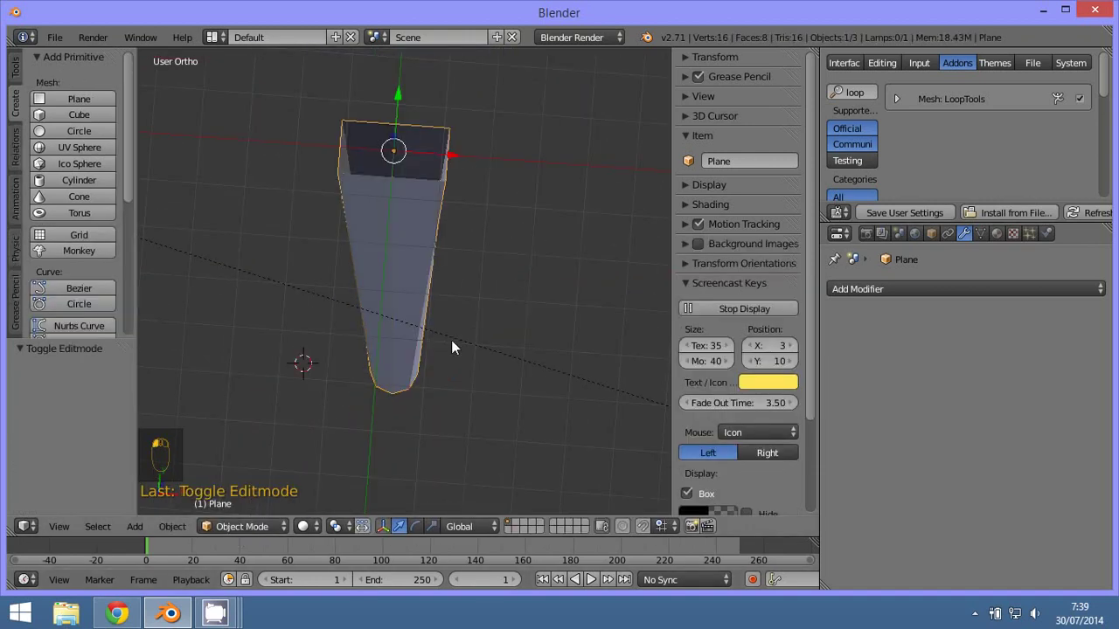
click(915, 290)
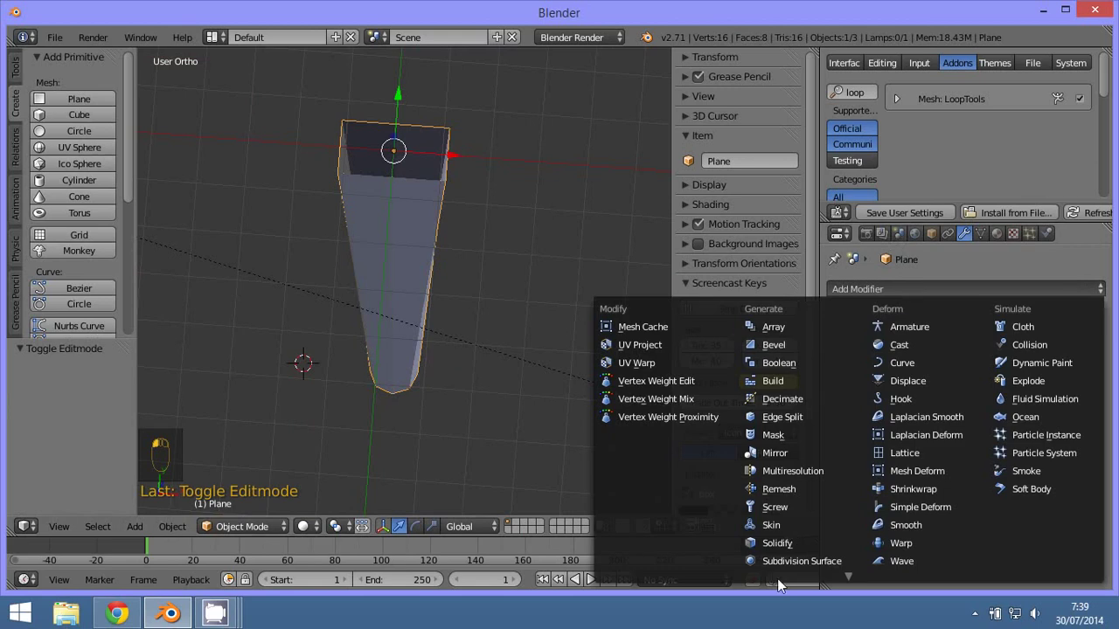
click(965, 405)
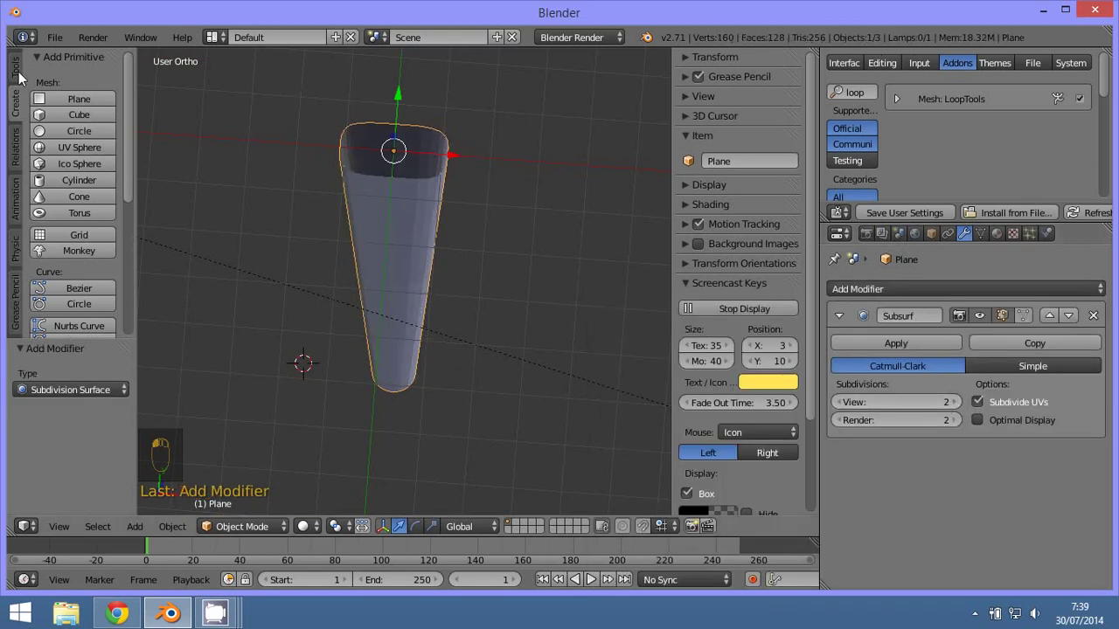
Give the smoothed tube a new orange diffuse material with specular intensity zero.
drag(14, 66, 994, 233)
drag(425, 356, 979, 315)
right_click(965, 235)
drag(996, 262, 993, 548)
drag(940, 387, 856, 427)
drag(967, 549, 608, 443)
click(883, 542)
click(462, 386)
Switch to camera view, scale the tube to fit, and render it against the teal background.
key(KP_0)
key(s)
click(388, 248)
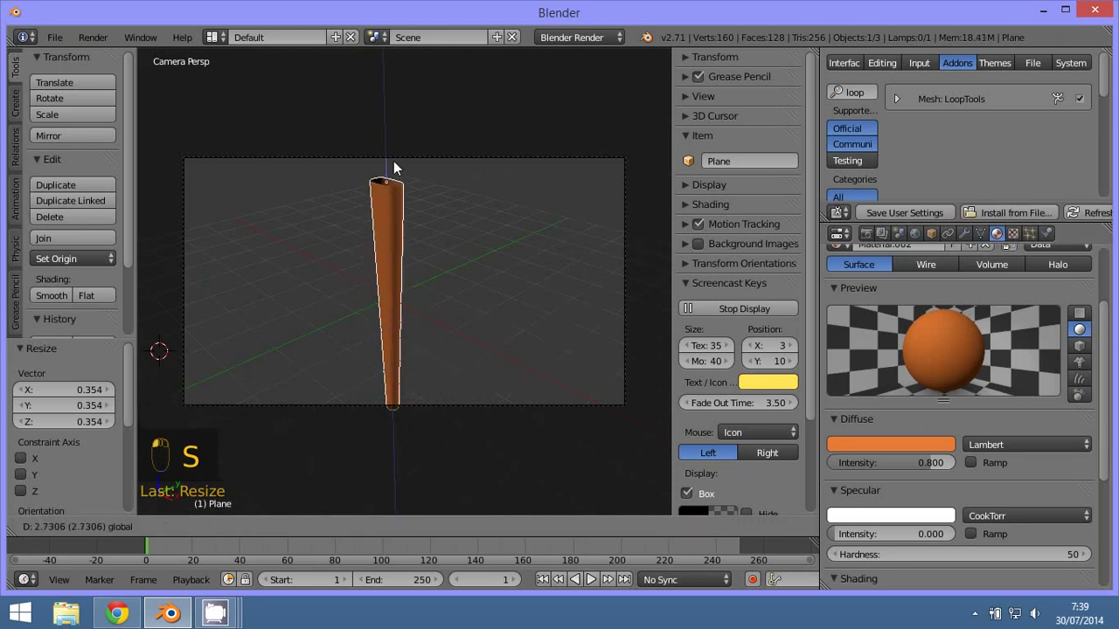